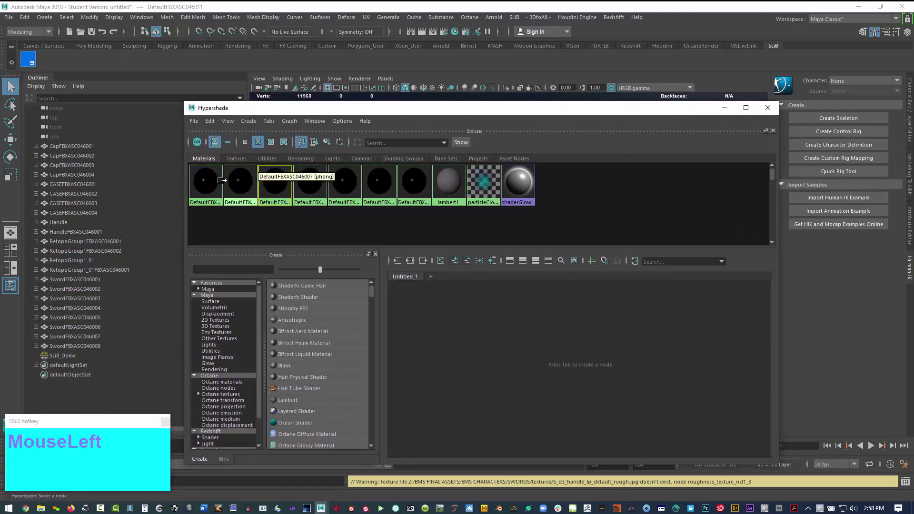
# Select several sword objects, uncover them in the viewport and show the selected sword's Phong material attributes
pyautogui.moveTo(212, 187); pyautogui.dragTo(600, 169)
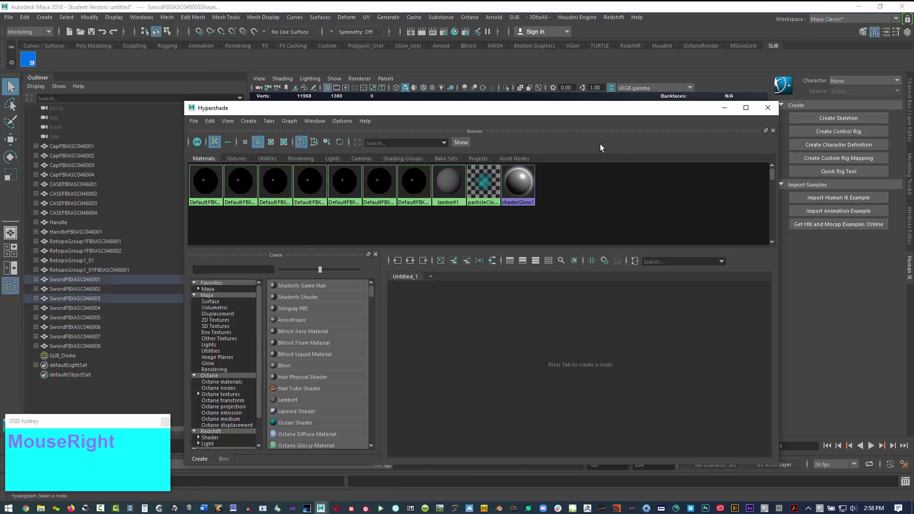
pyautogui.moveTo(613, 110); pyautogui.dragTo(814, 60)
pyautogui.press('ctrl+a')
# Open base_color_texture_ncl1_5 and read its full Image Name path into the final-assets swords textures folder
pyautogui.moveTo(810, 96); pyautogui.dragTo(826, 160)
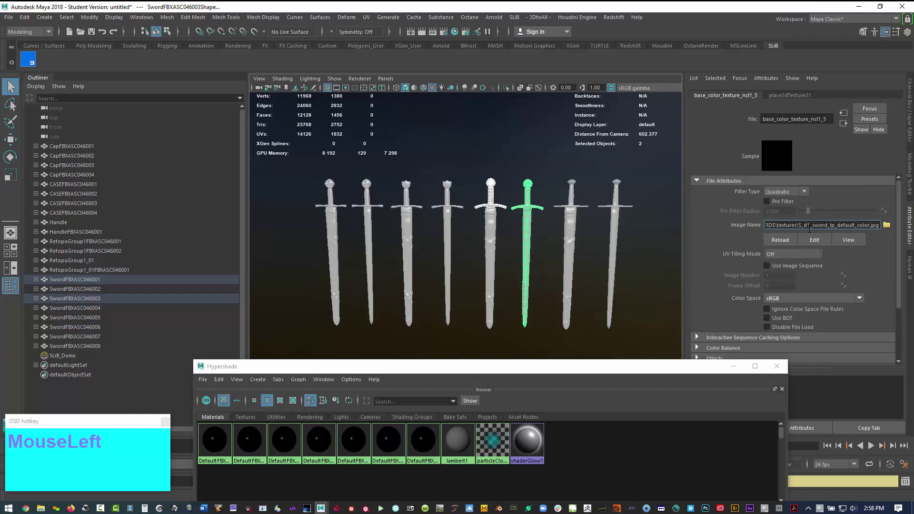
pyautogui.press('Left')
pyautogui.press('Left')
pyautogui.press('Left')
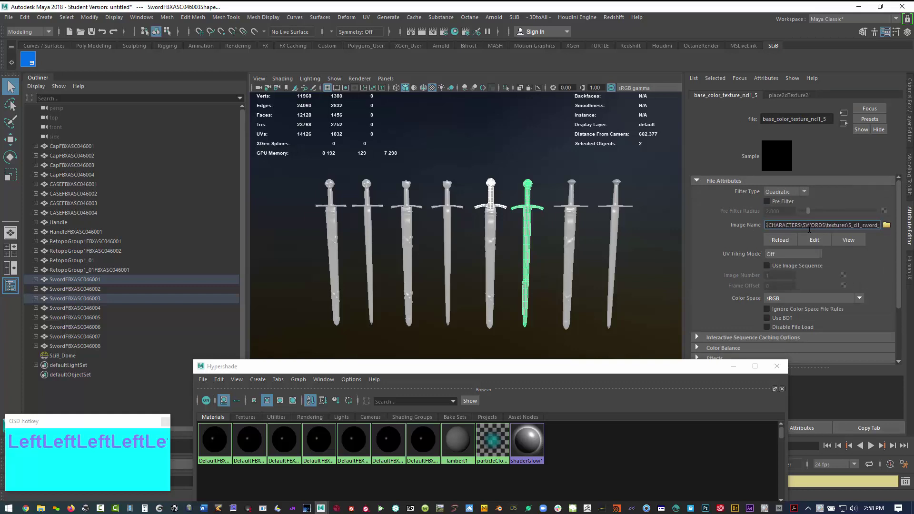
pyautogui.press('Left')
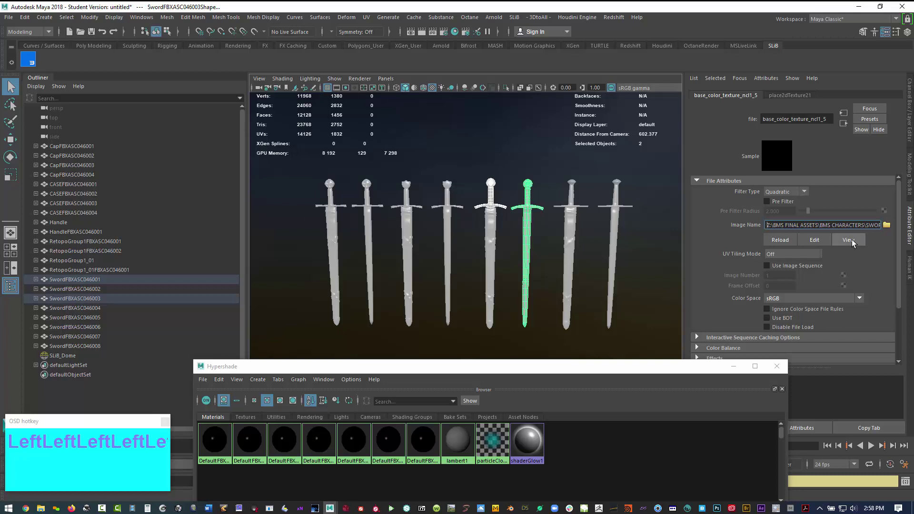
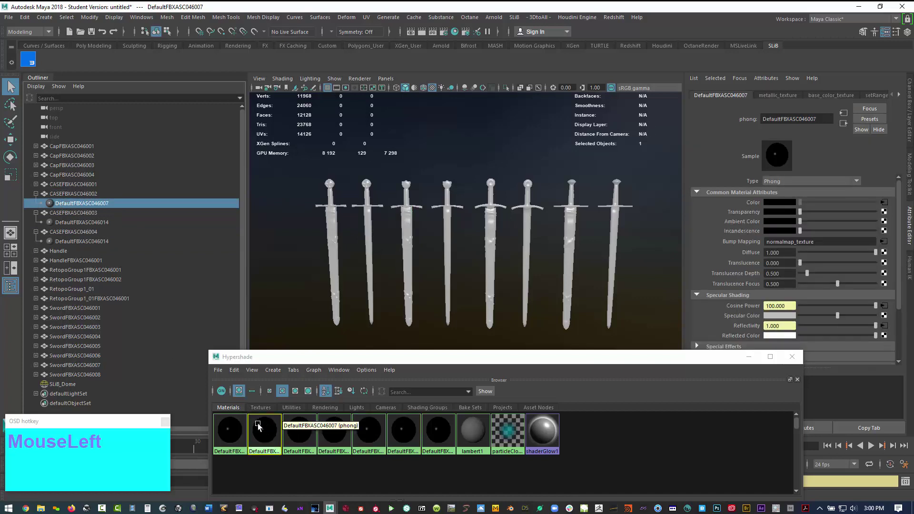
# Select the CASEFBXASC046002 sword part to inspect its assigned Phong shader
pyautogui.click(75, 197)
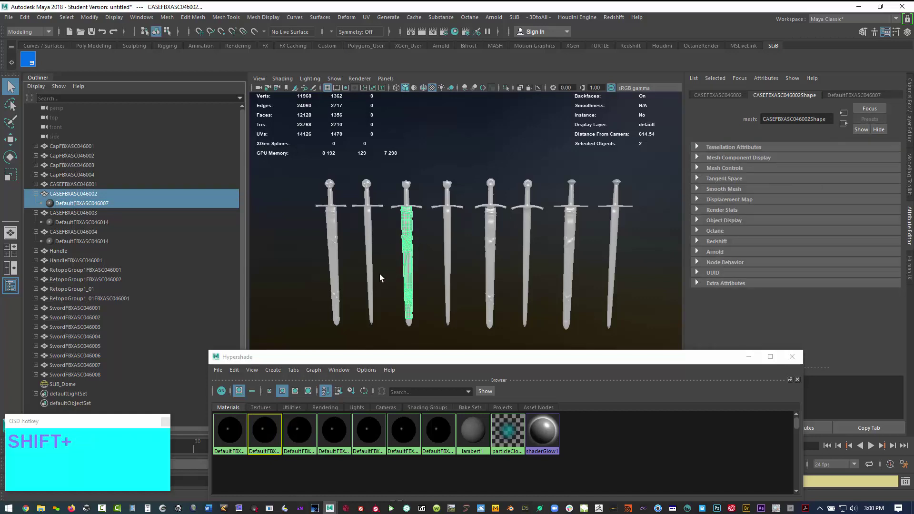
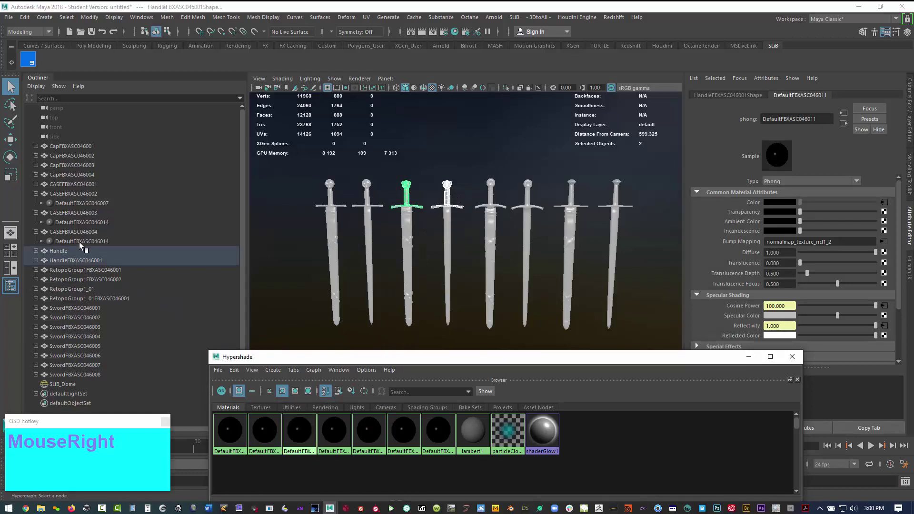
# Bring up the File Path Editor and select all 28 unresolved sword texture entries
pyautogui.moveTo(82, 245); pyautogui.dragTo(608, 171)
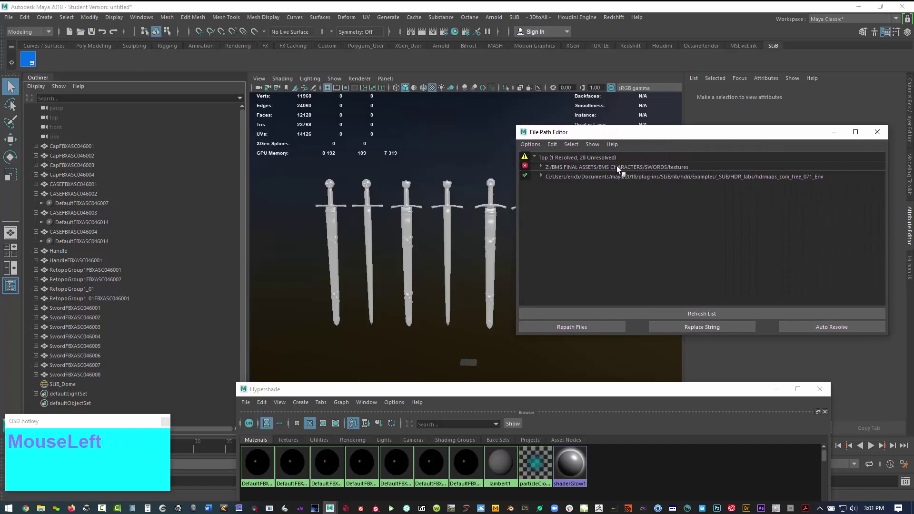
pyautogui.scroll(-3)
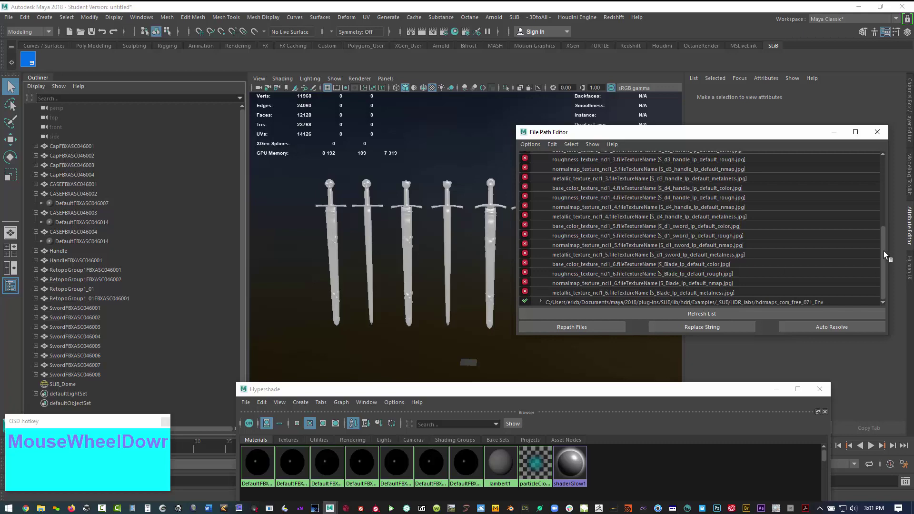
pyautogui.moveTo(885, 254); pyautogui.dragTo(623, 174)
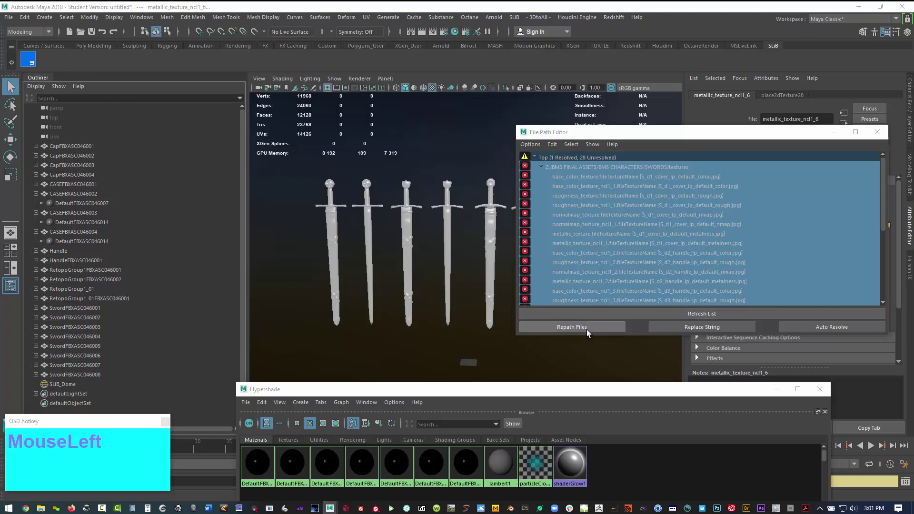
# Confirm the G: SWORDS/SWORDS/textures folder so all 29 texture paths resolve
pyautogui.press('Left')
# Move the path list aside and check SwordFBXASC046003's base_color_texture_ncl1_5 now points to the new SWORDS textures folder
pyautogui.moveTo(342, 238); pyautogui.dragTo(530, 231)
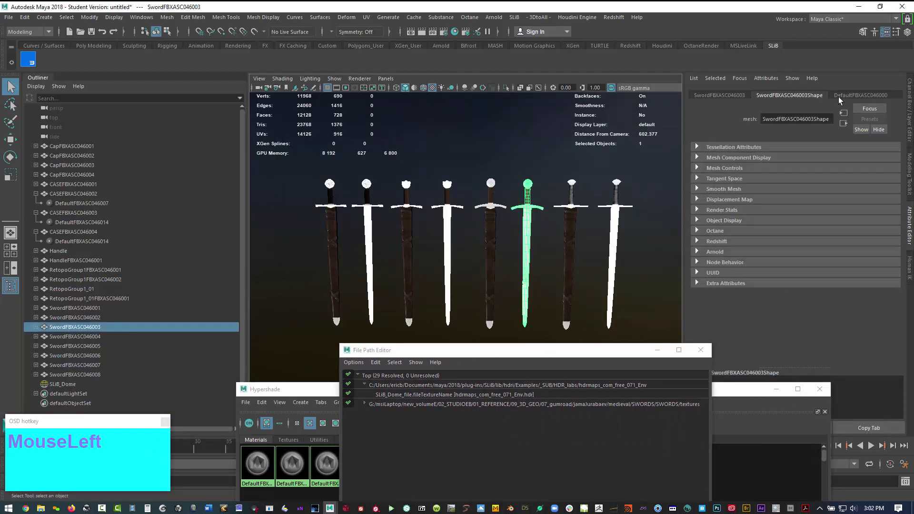
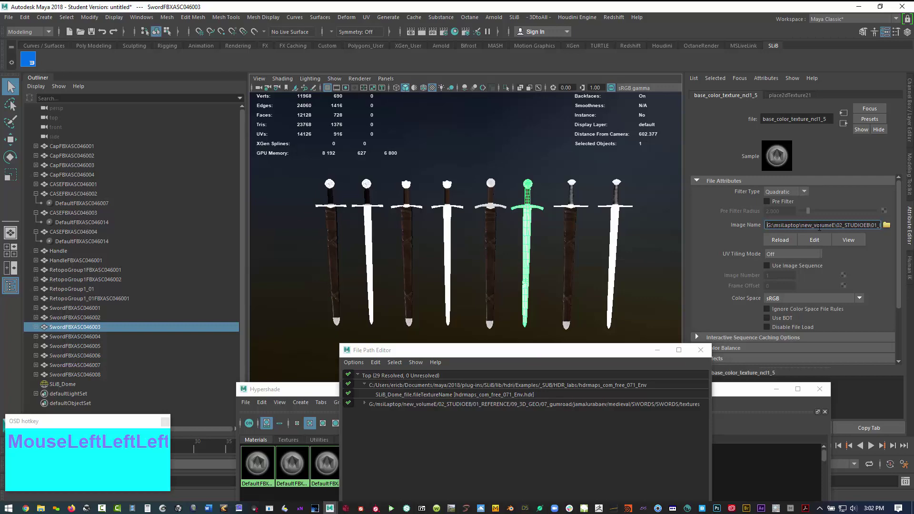
pyautogui.click(853, 205)
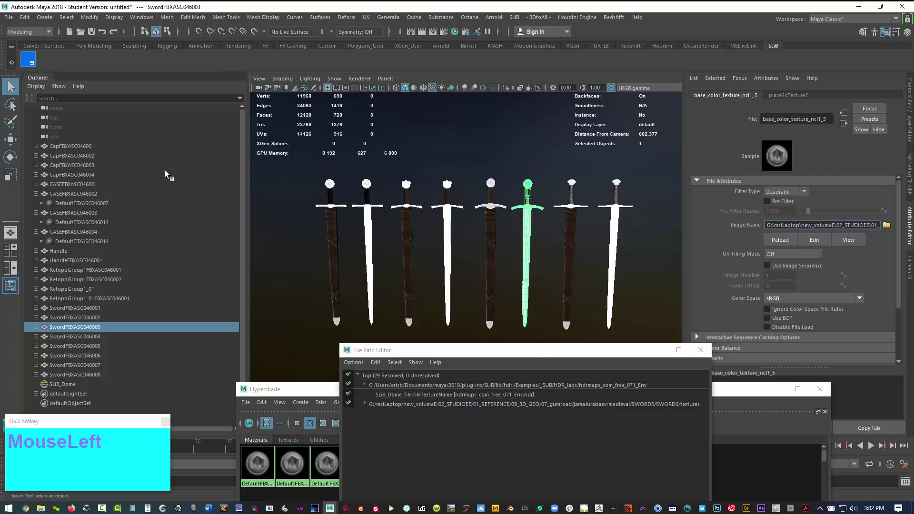